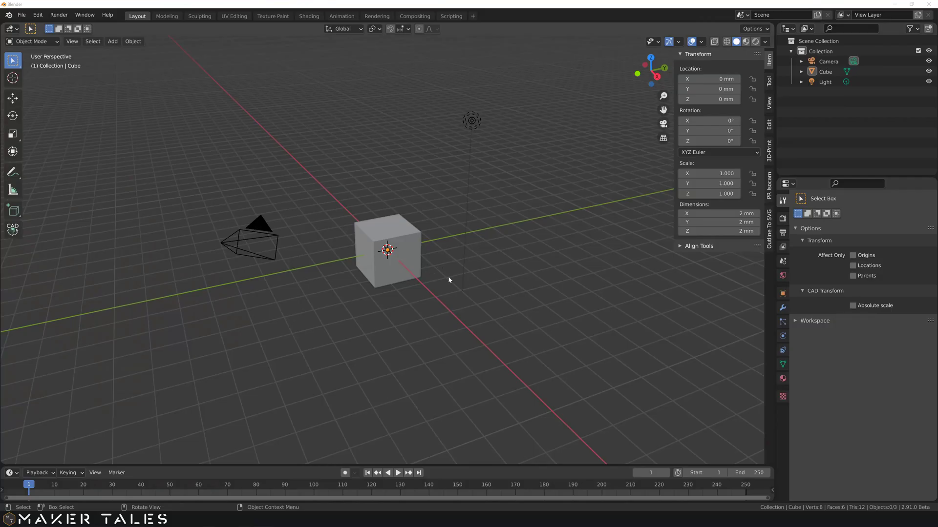
Step: Briefly enter Edit Mode on the default cube and return to Object Mode, orbiting the view
key(Return)
middle_click(445, 270)
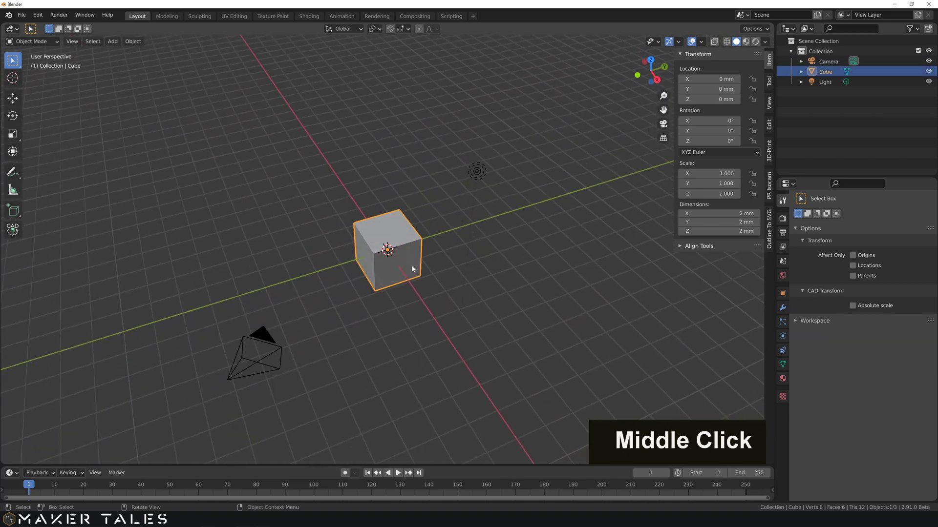
key(Tab)
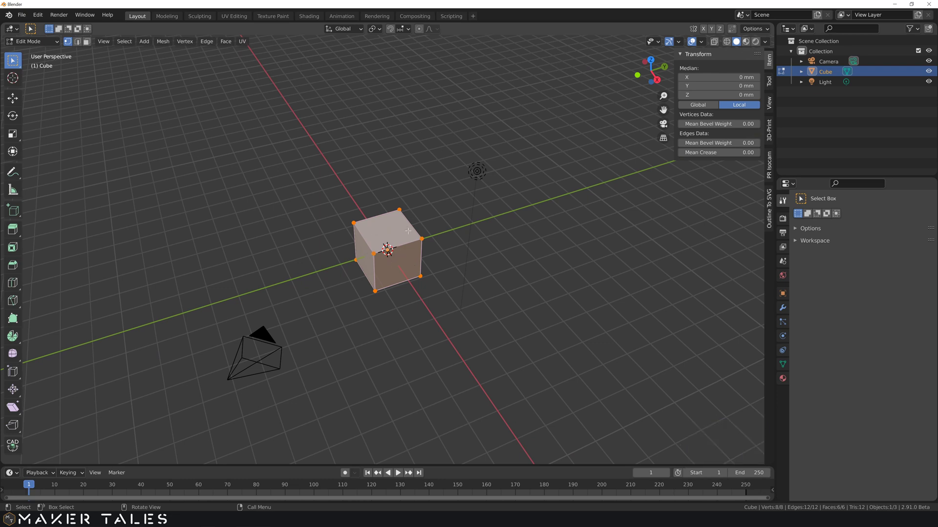
key(Tab)
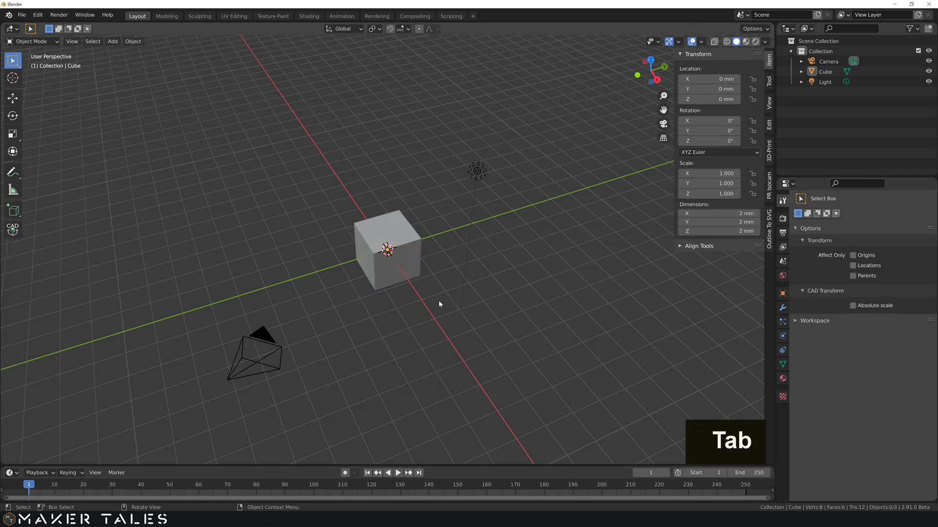
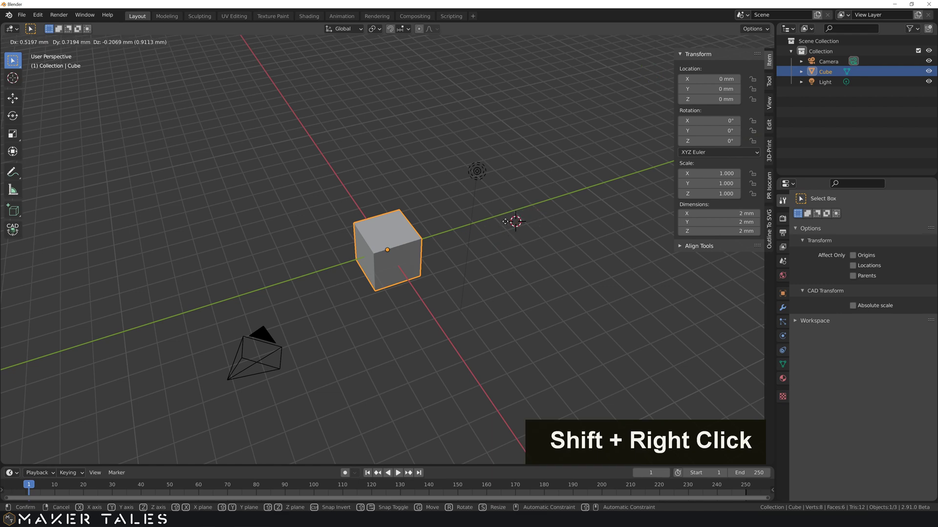
Step: Add a circle beside the cube with Shift+A, then delete it, leaving camera, cube and light
key(shift+a)
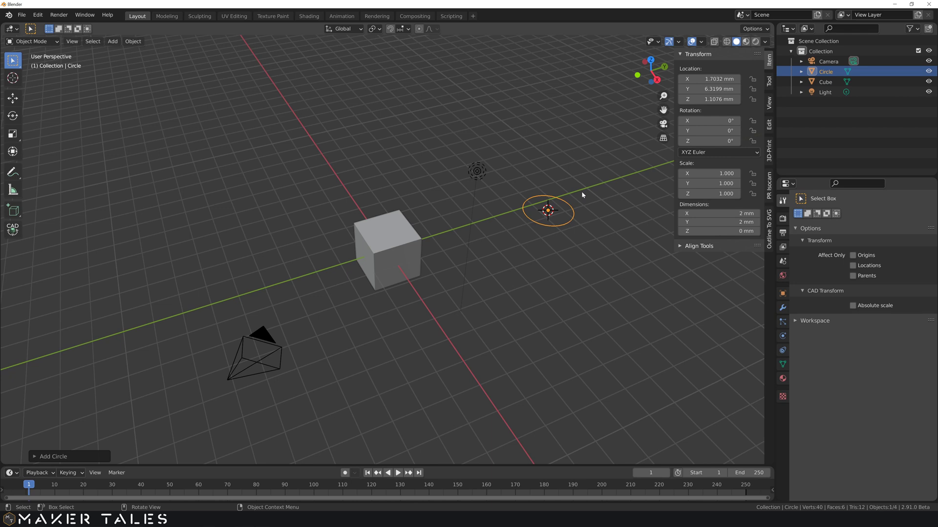
key(x)
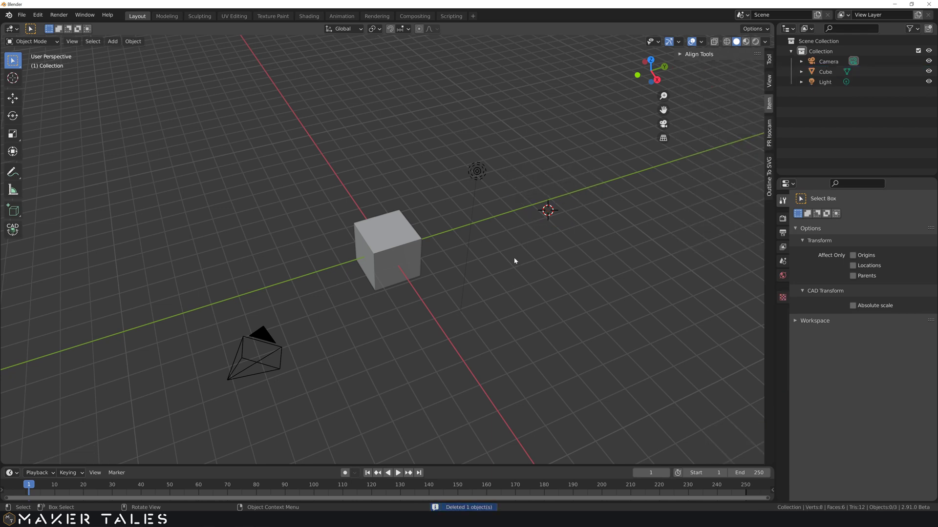
scroll(down, 3)
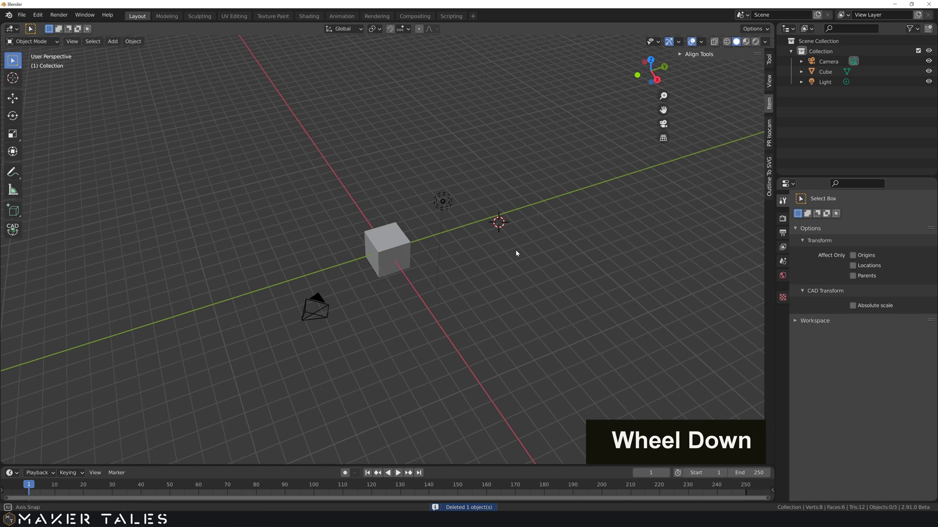
middle_click(515, 244)
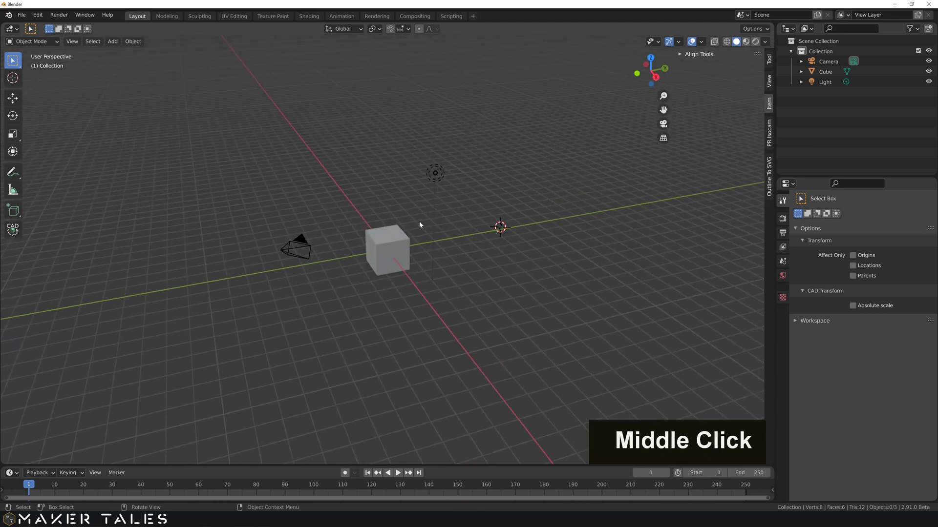
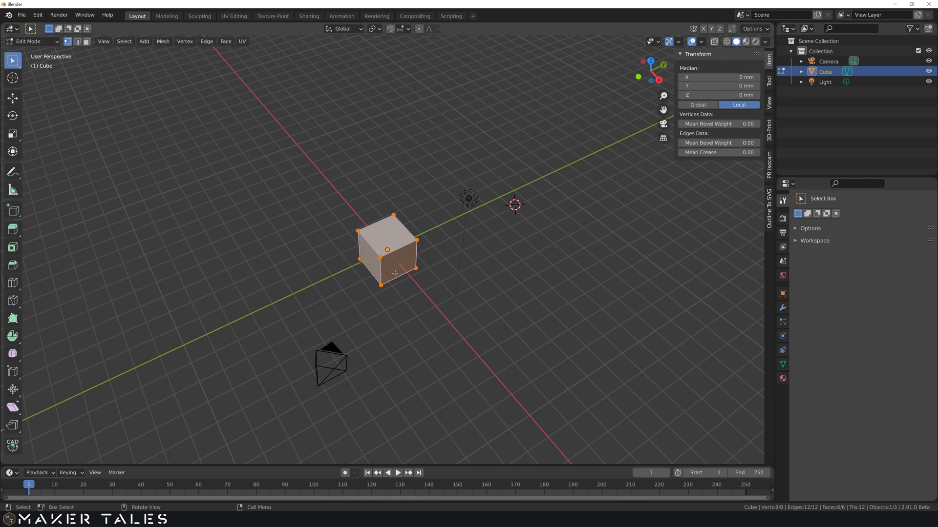
Step: Duplicate the cube mesh and place the copy at -5 mm along the X axis
key(shift+d)
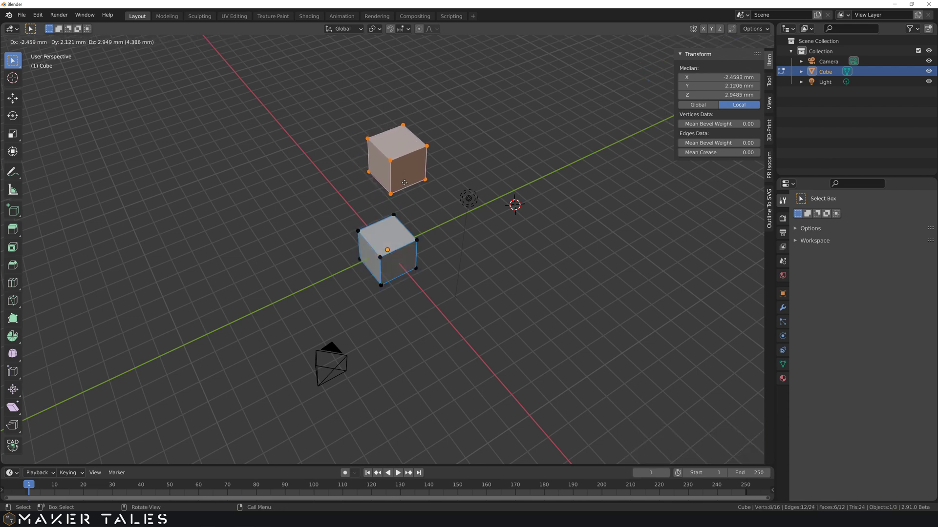
key(x)
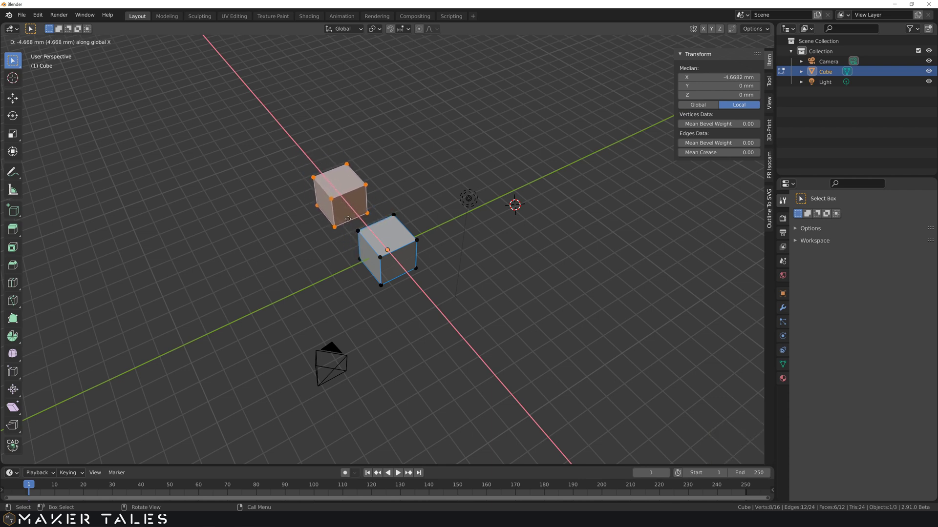
key(x)
key(5)
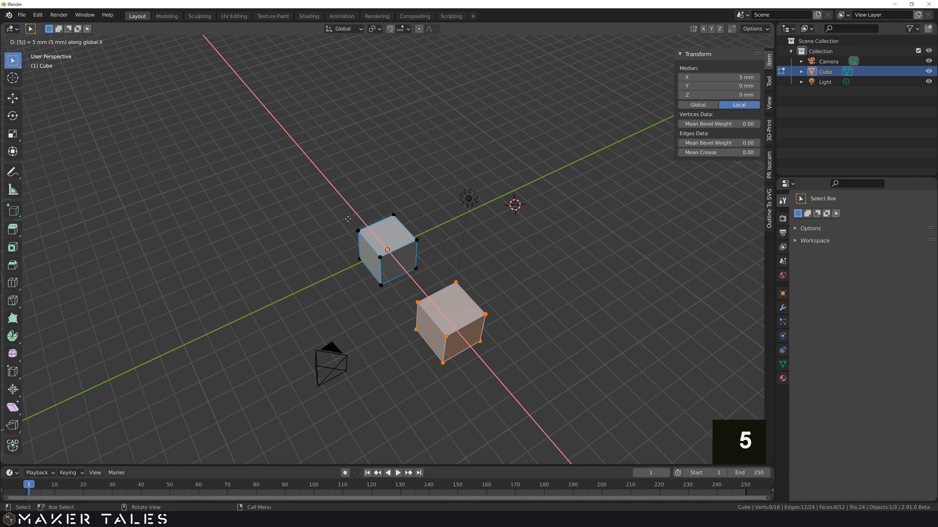
key(-)
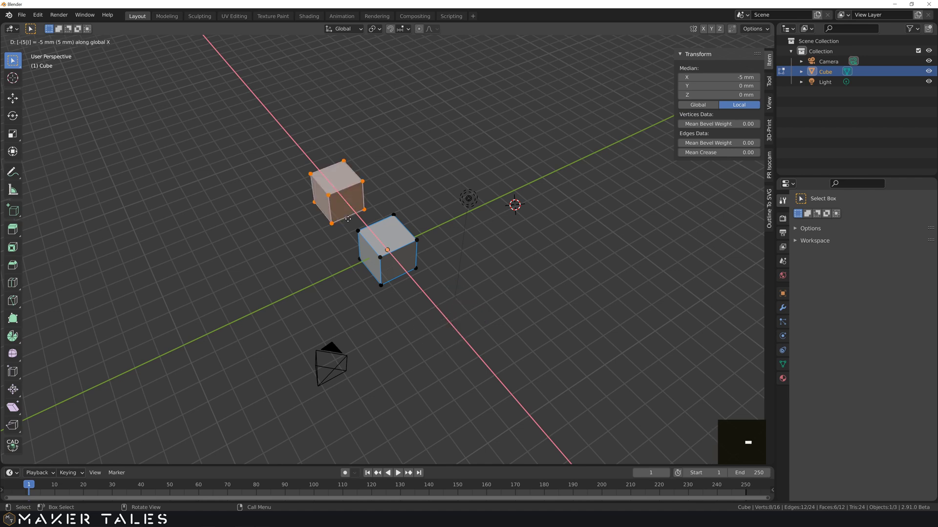
key(Return)
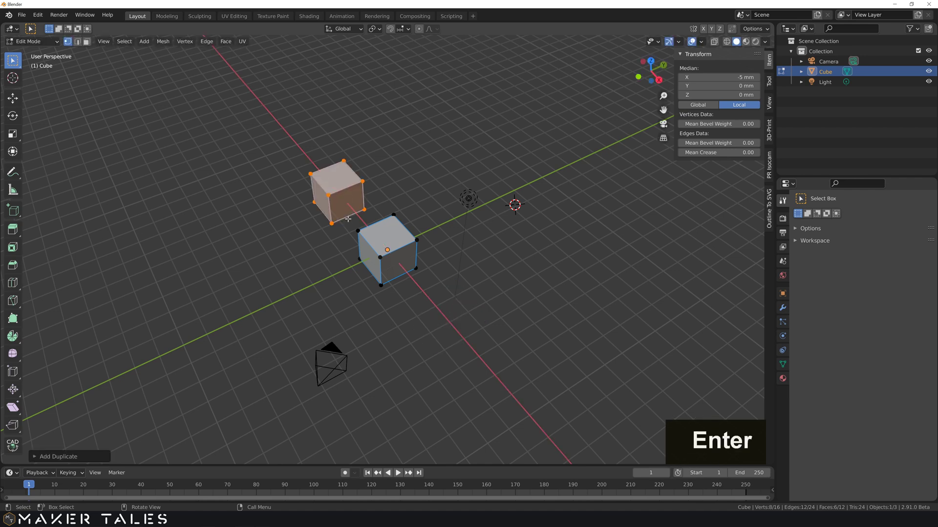
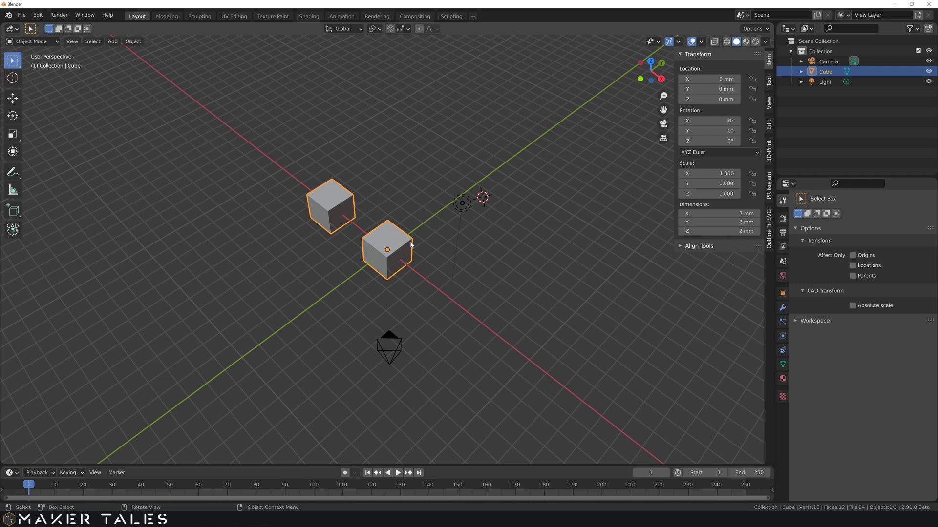
Step: Rename the two-cube object to 'Object 1' via F2 and confirm
key(F2)
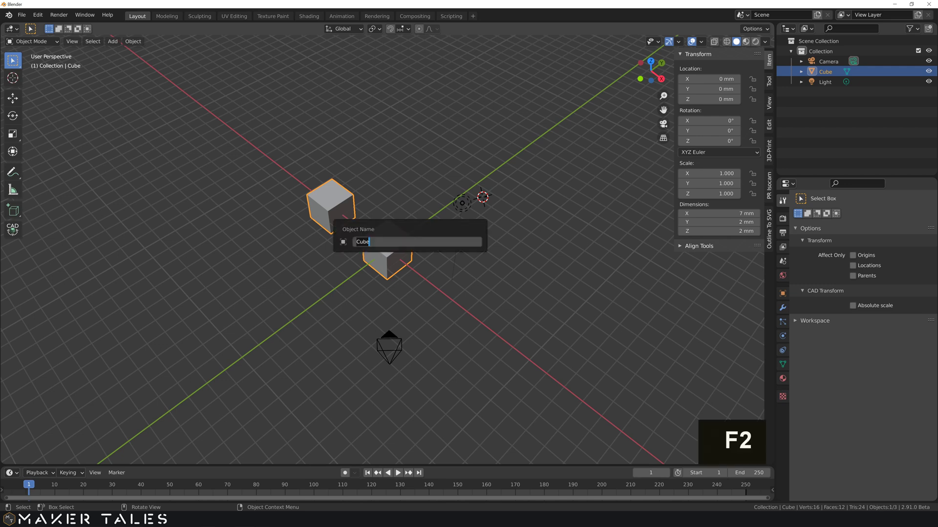
key(shift+o)
key(b)
text(E, J)
key(space)
text(Space, T)
key(Return)
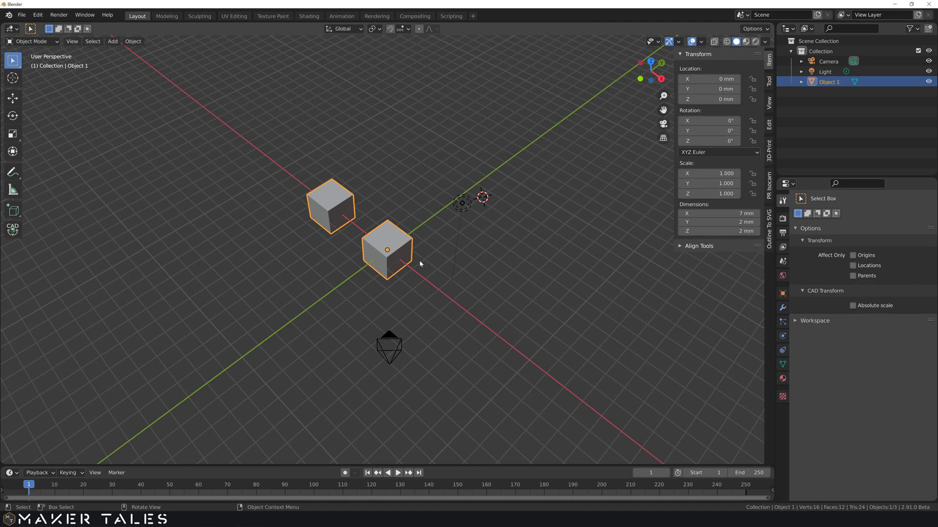
middle_click(423, 264)
scroll(up, 3)
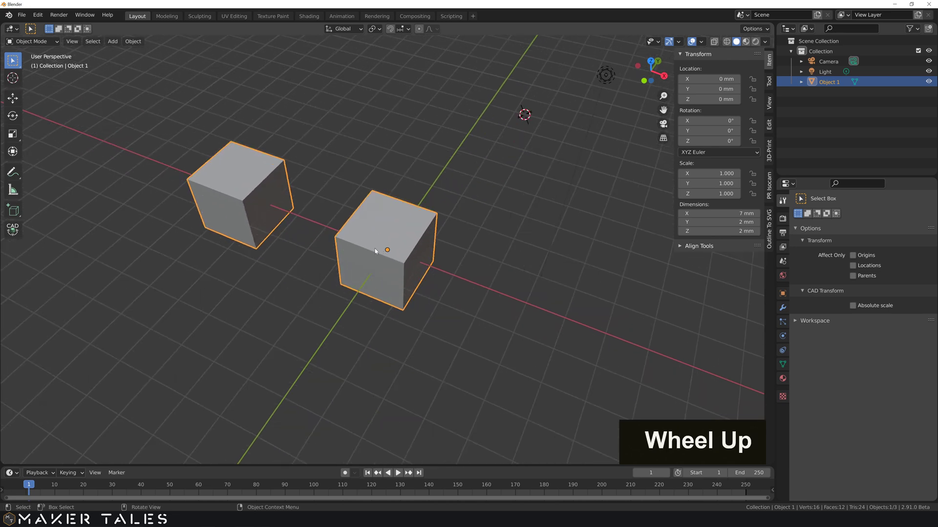
scroll(down, 3)
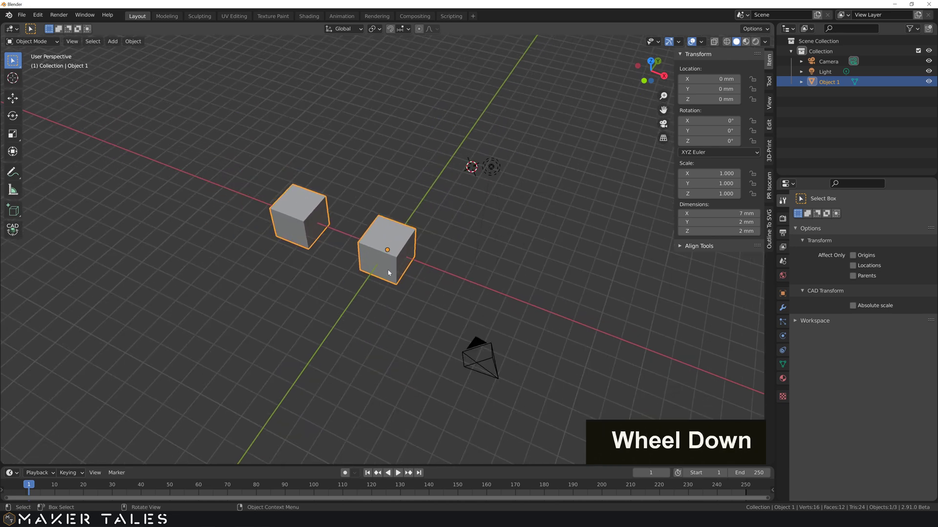
Step: Enter Edit Mode on Object 1 with the left cube's vertices selected
key(Tab)
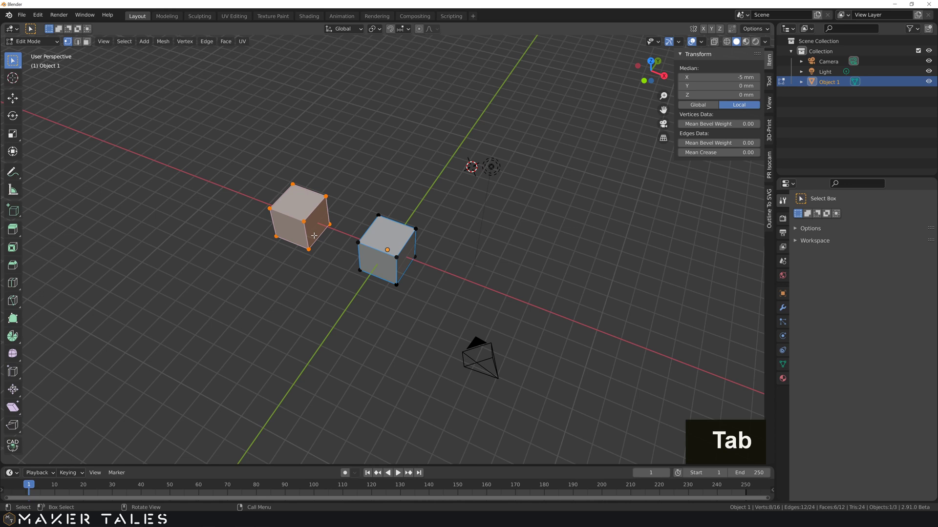
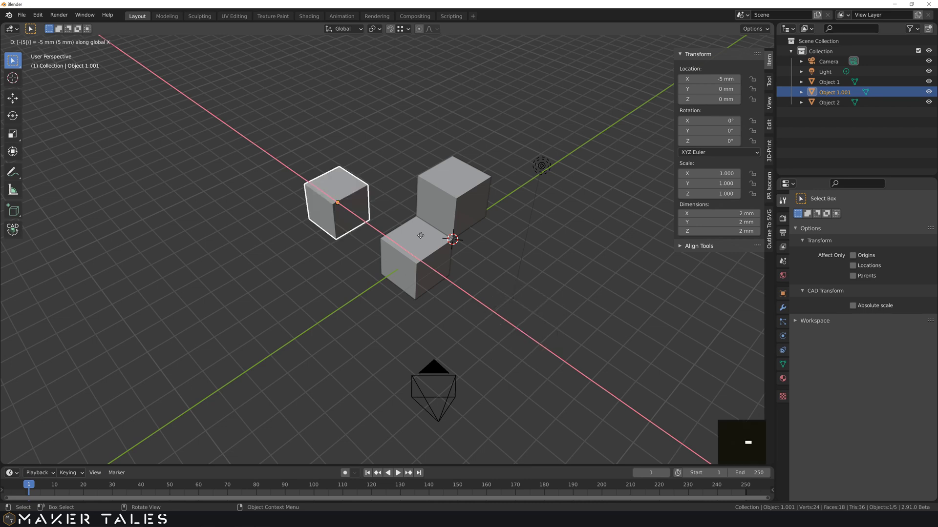
Step: Confirm the duplicated cube's position at -5 mm on X
key(Return)
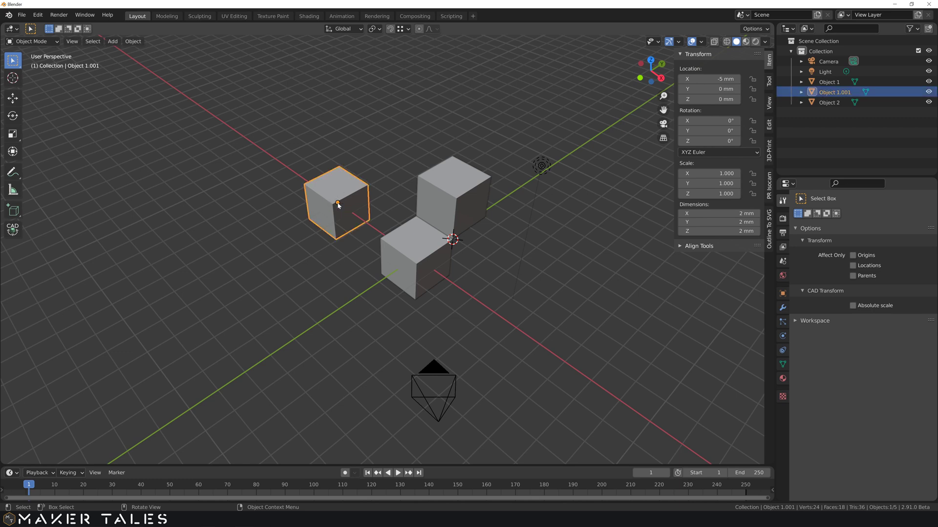
Step: Rename the -5 mm cube copy to 'Object 3' via F2 and confirm
key(F2)
key(shift+o)
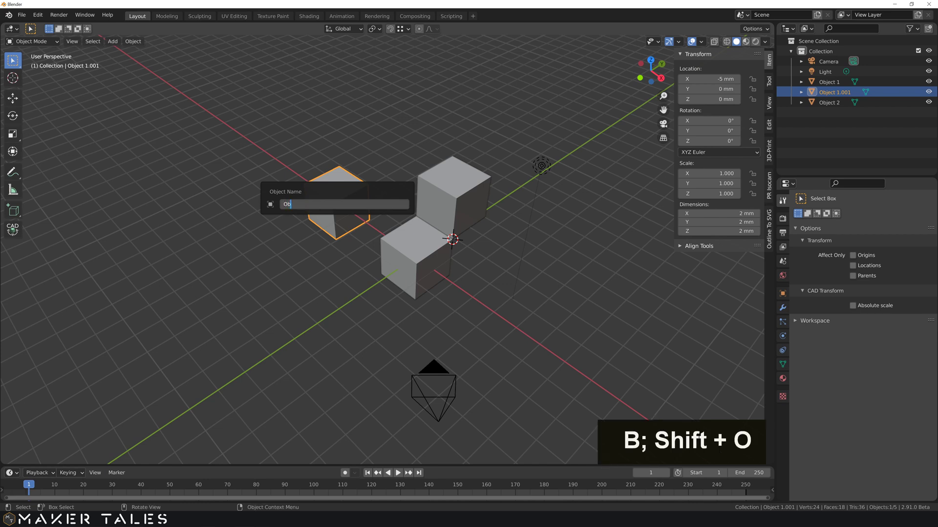
key(j)
key(c)
key(t)
key(space)
key(3)
key(Return)
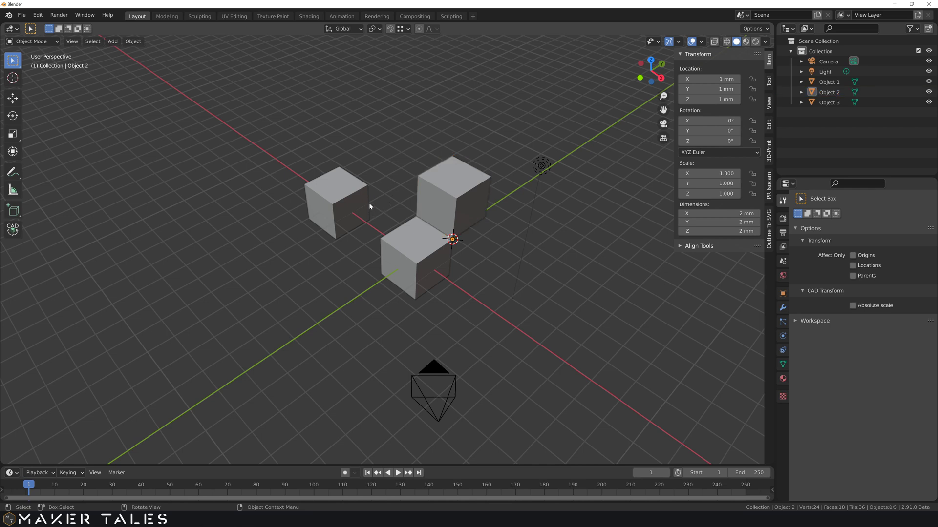
key(Return)
scroll(up, 3)
middle_click(370, 226)
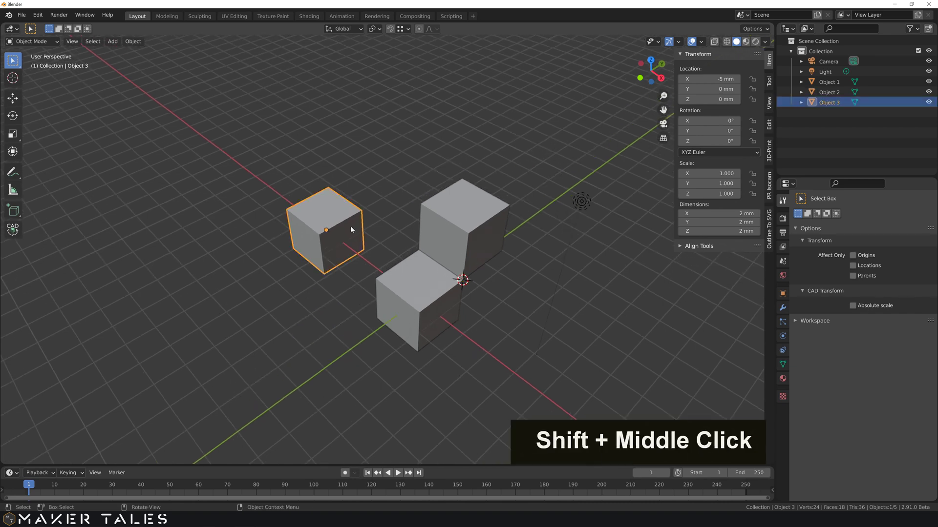
key(Tab)
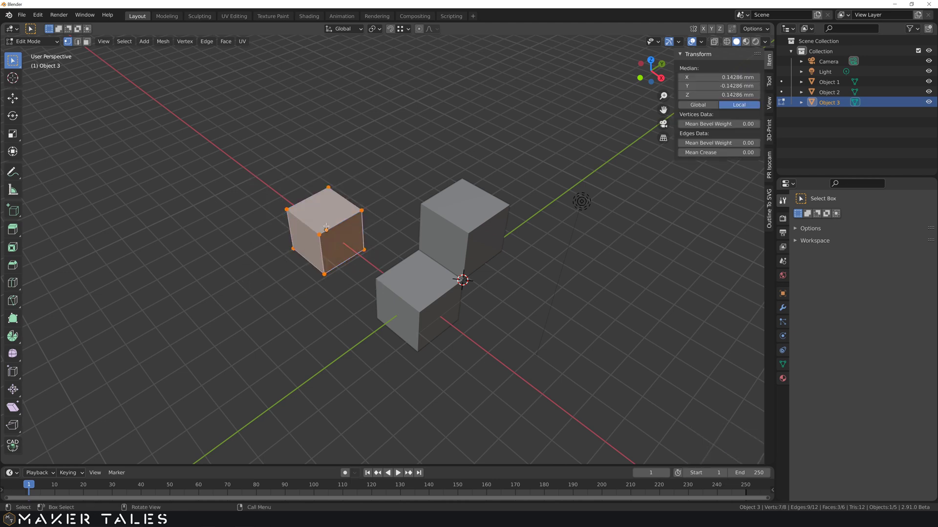
key(Tab)
key(shift+l)
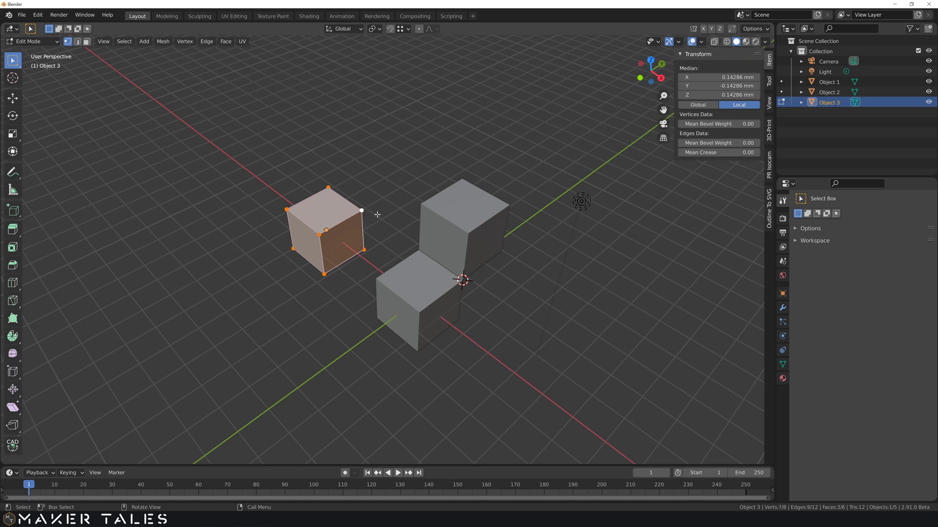
key(Tab)
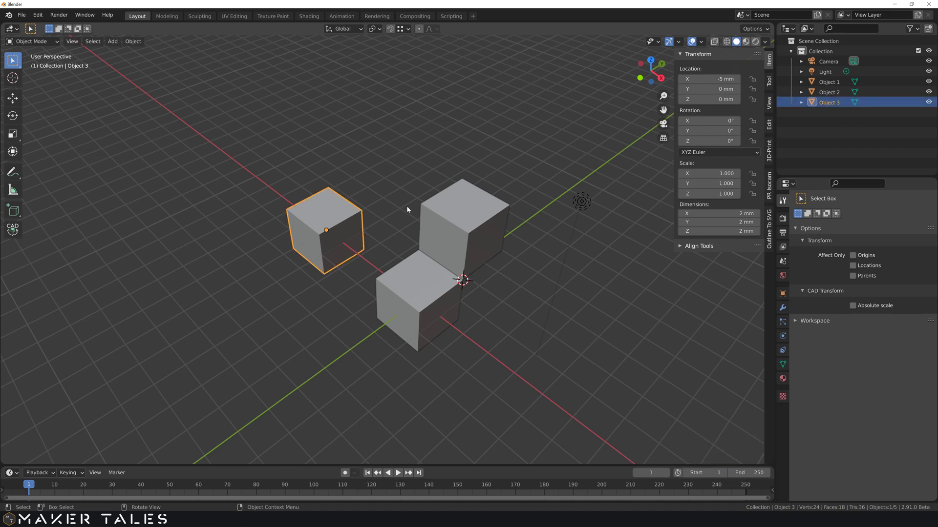
Step: Add the stacked cube Object 2 to the selection alongside Object 3
click(437, 212)
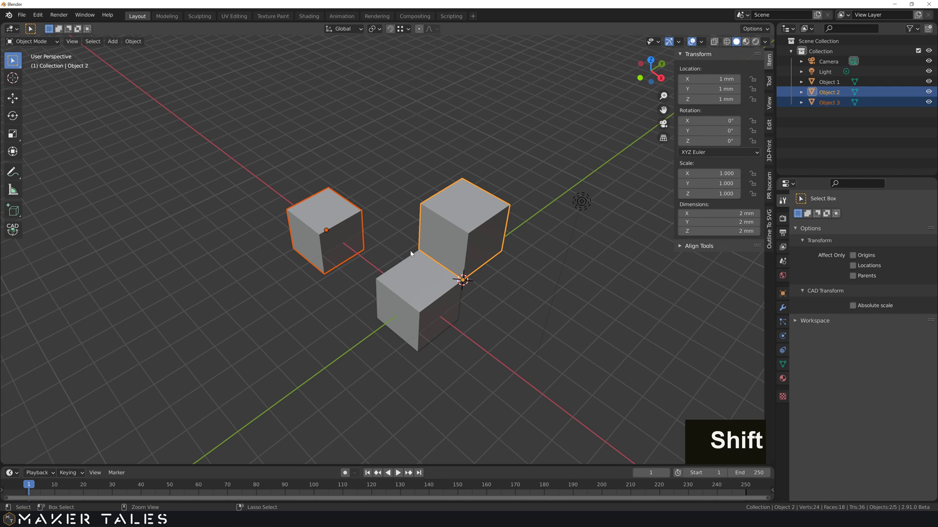
Step: Join Object 3 and Object 2 into one object with Ctrl+J and enter Edit Mode on it
key(ctrl+j)
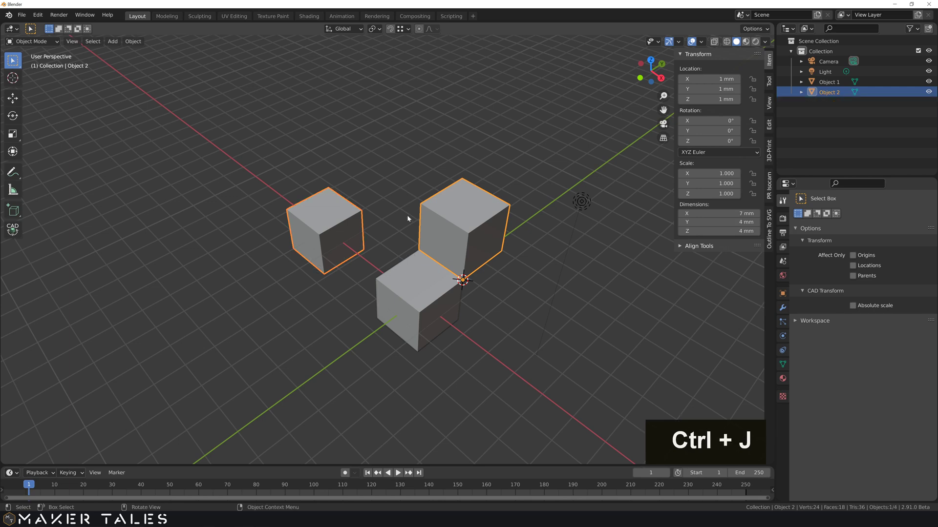
middle_click(411, 226)
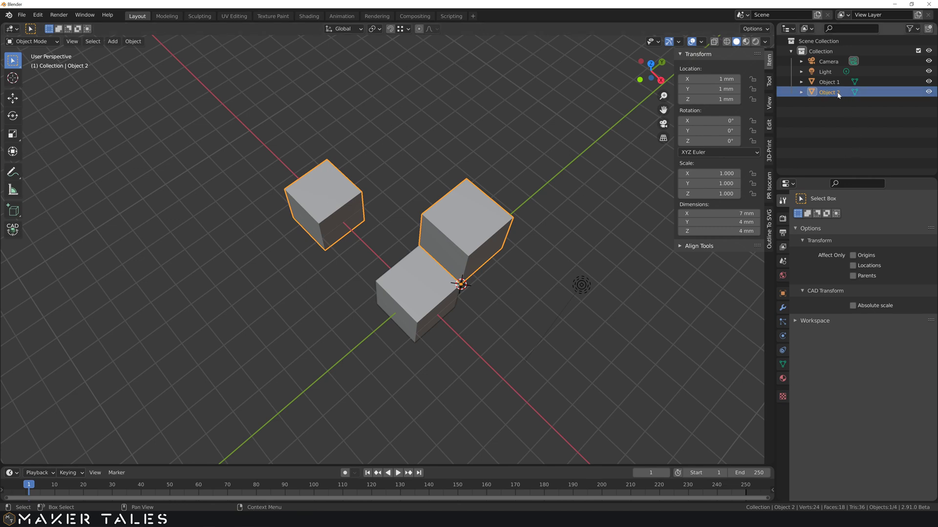
middle_click(379, 204)
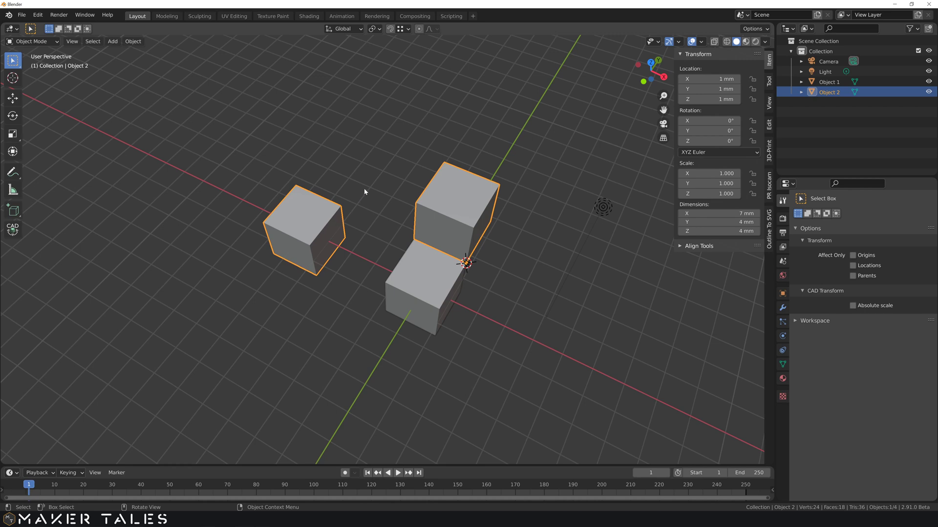
key(Tab)
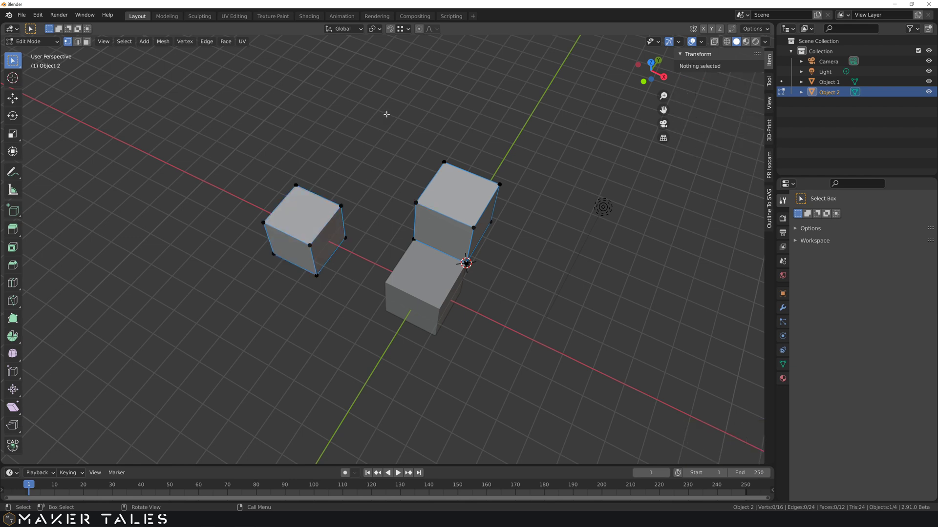
Step: Separate the left cube into Object 2.001, return to Object Mode and set its origin to geometry
key(p)
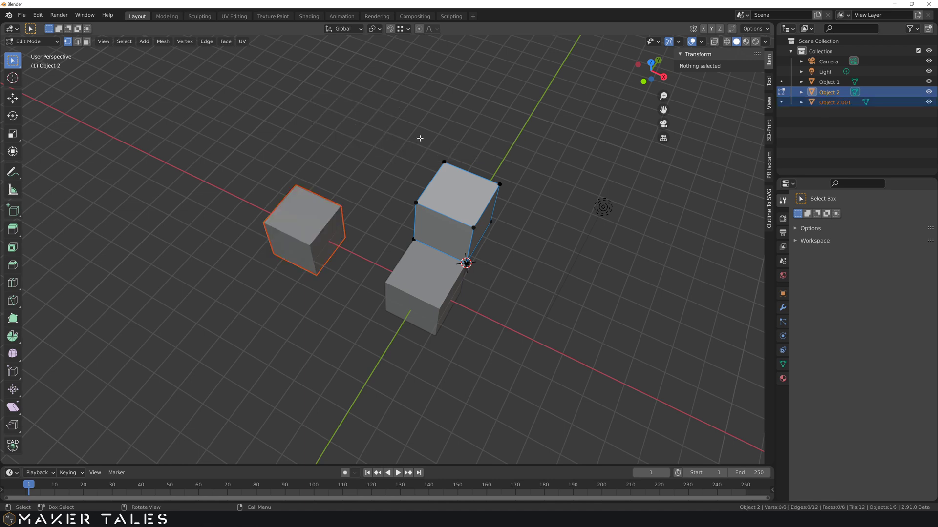
key(Tab)
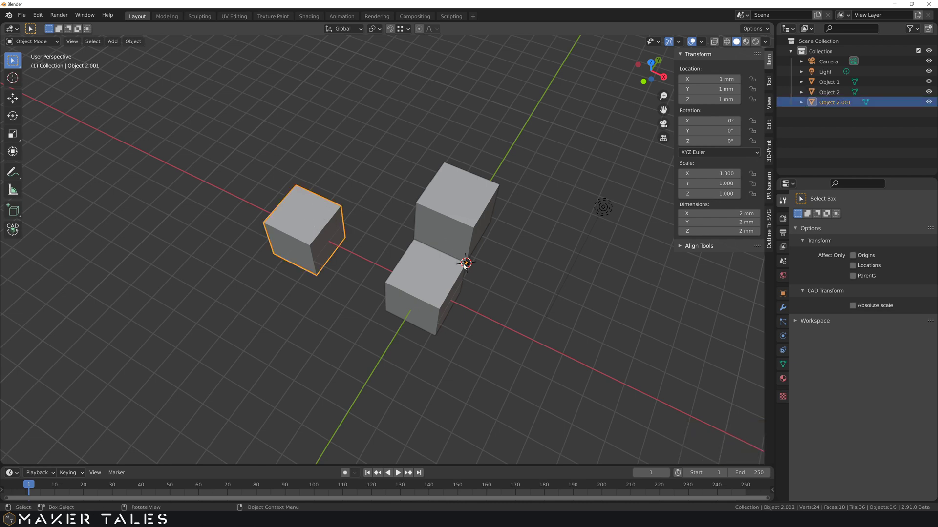
key(Tab)
right_click(308, 238)
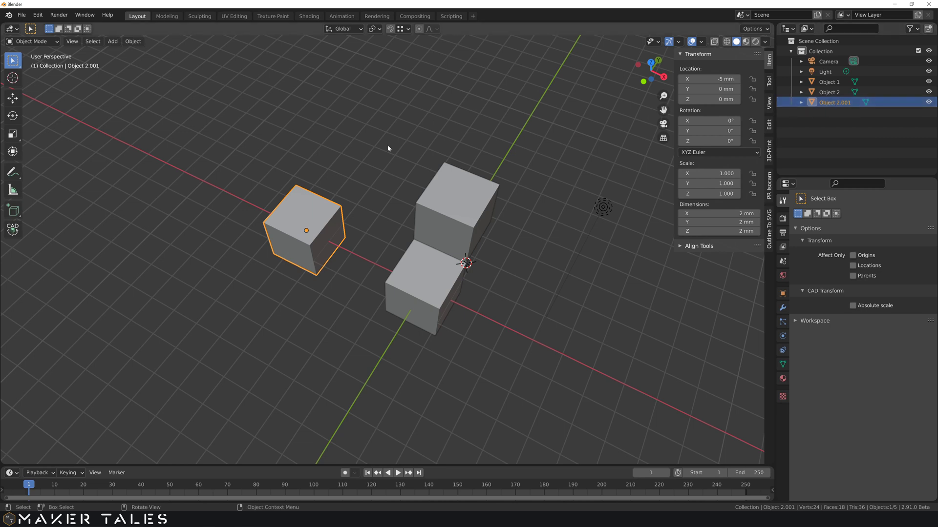
Step: Orbit and zoom the viewport to look over the obstacle course scene
middle_click(376, 231)
scroll(down, 3)
middle_click(383, 225)
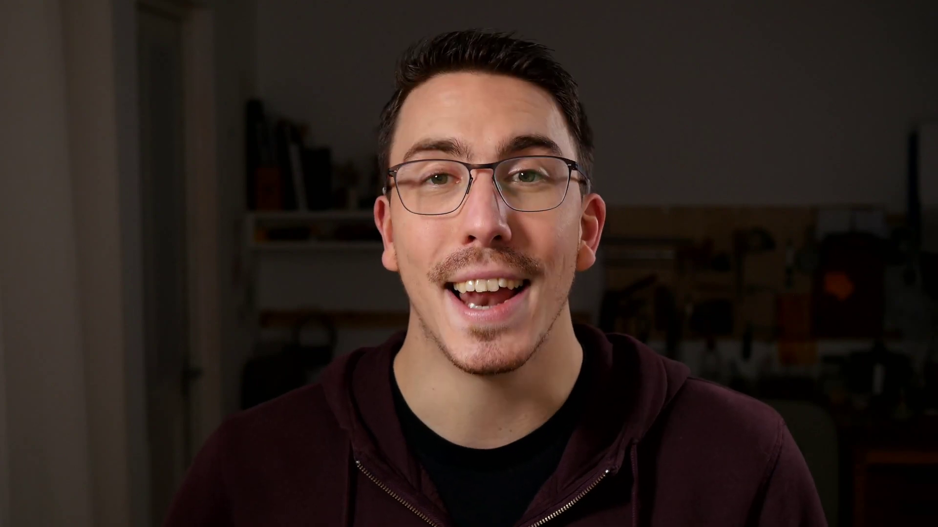
middle_click(480, 301)
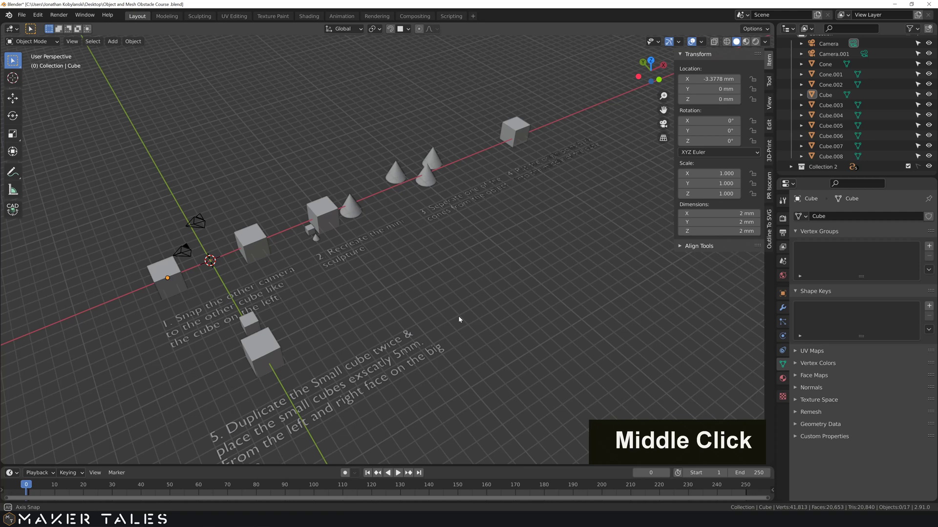
middle_click(499, 301)
middle_click(500, 314)
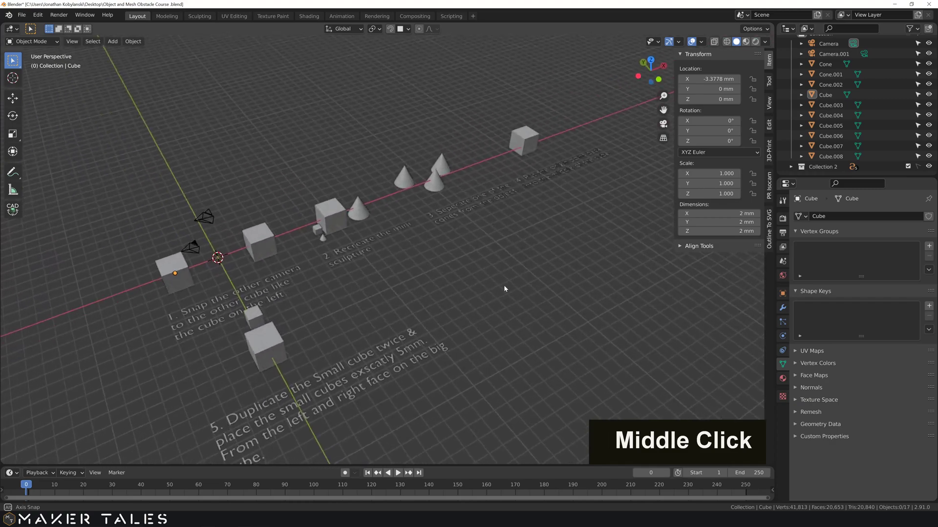